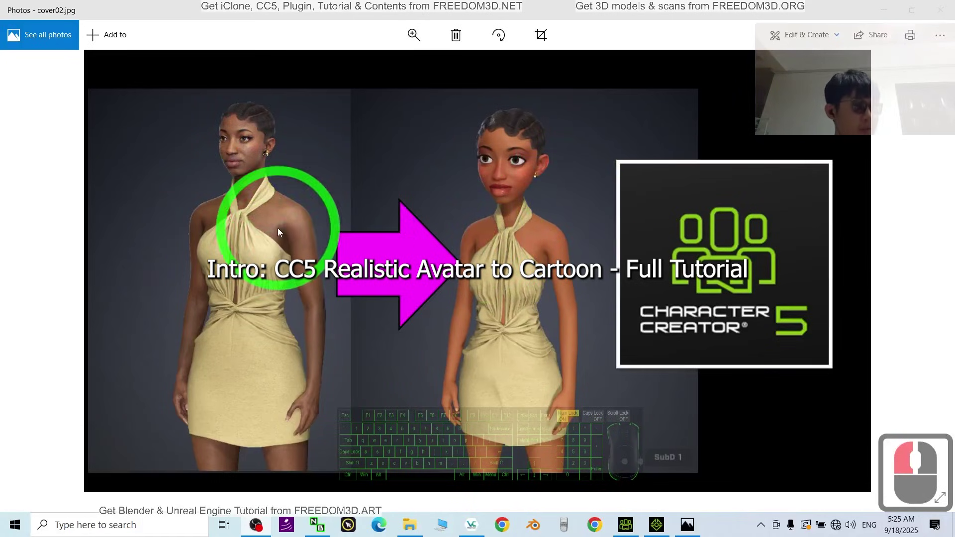
Start a new default project, answering No so the cartoon Ariana project is discarded unsaved
{"action": "left_click_drag", "start_coordinate": [203, 116], "coordinate": [189, 243]}
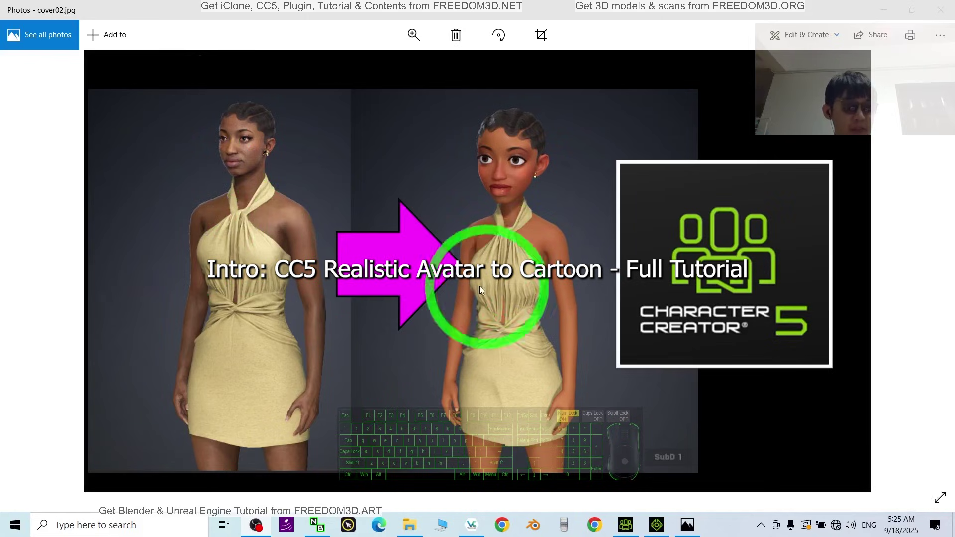
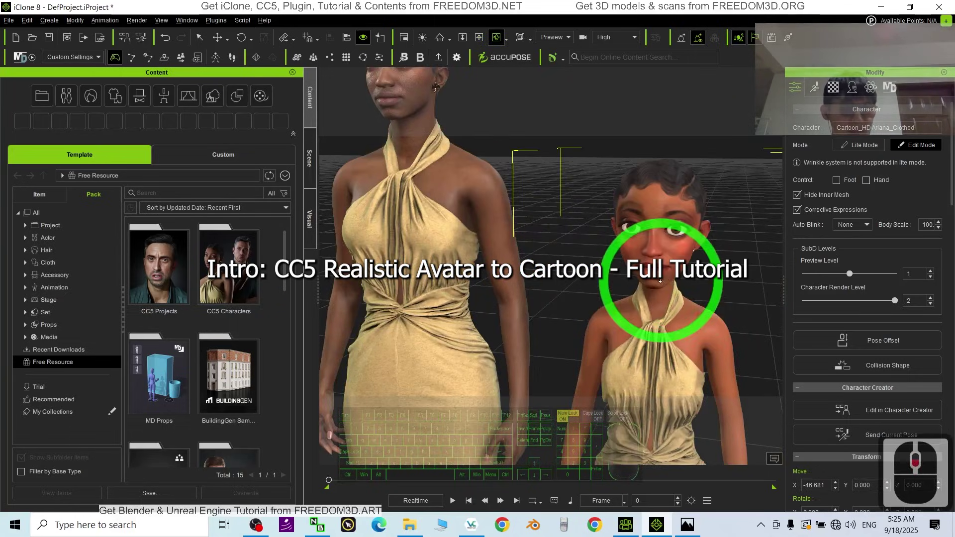
{"action": "key", "text": "x"}
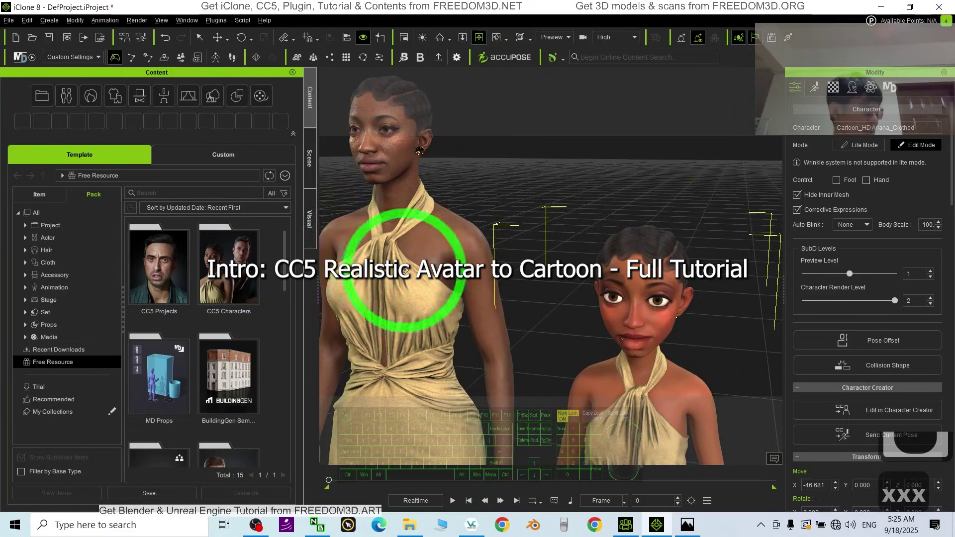
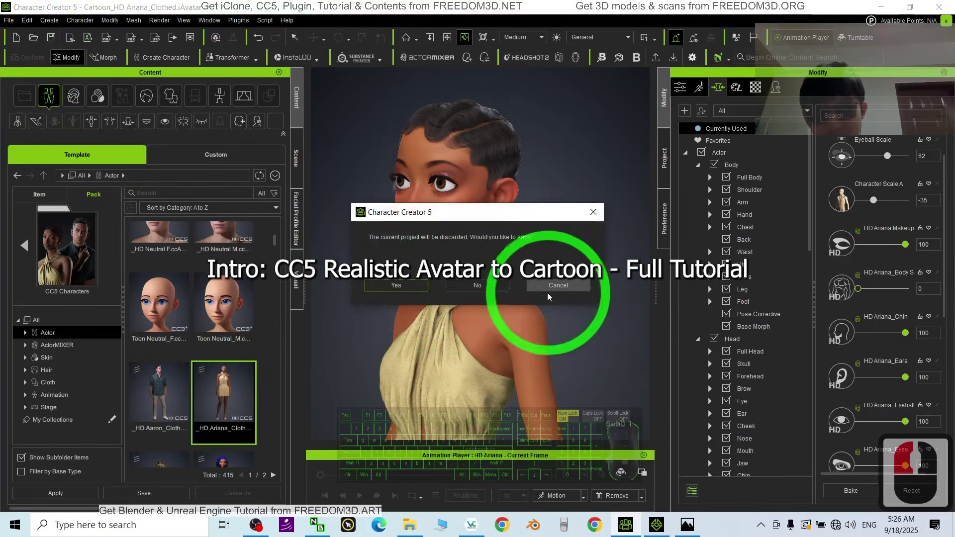
{"action": "left_click_drag", "start_coordinate": [55, 42], "coordinate": [515, 285]}
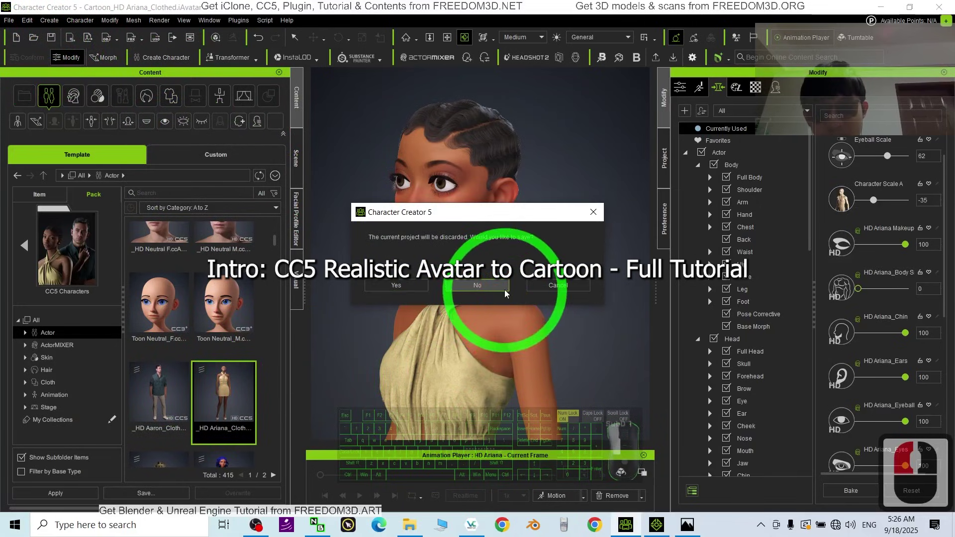
{"action": "left_click", "coordinate": [503, 293]}
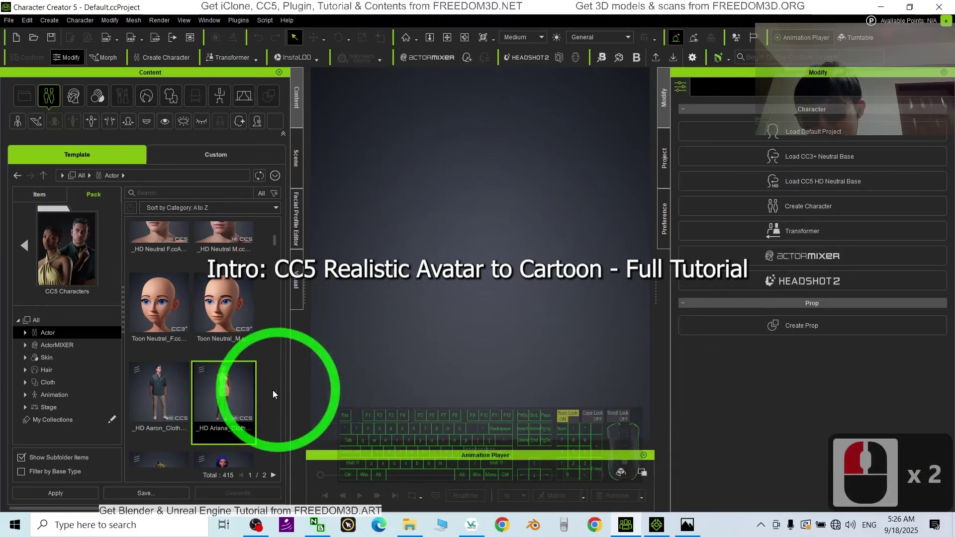
Load the clothed _HD Ariana avatar from Content > Template > Actor into the scene
{"action": "left_click", "coordinate": [239, 391]}
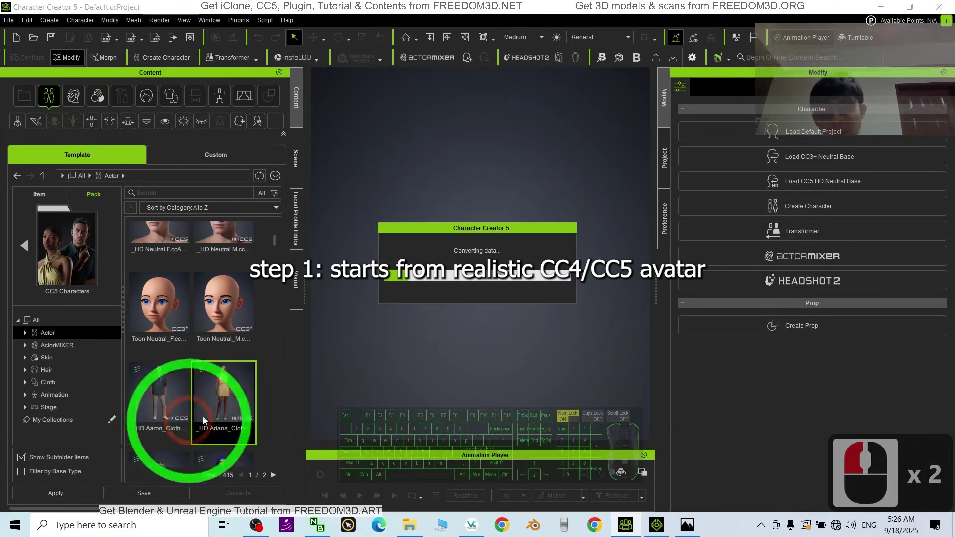
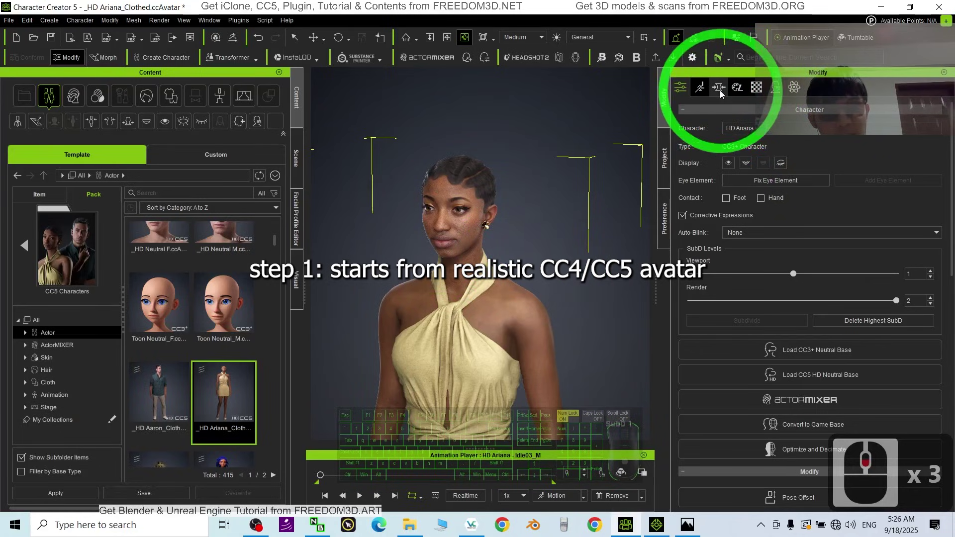
Show Ariana's morph sliders in the Modify panel filtered to Full Head
{"action": "left_click_drag", "start_coordinate": [724, 94], "coordinate": [803, 248]}
{"action": "scroll", "scroll_direction": "down", "scroll_amount": 3}
{"action": "scroll", "scroll_direction": "down", "scroll_amount": 3}
{"action": "left_click", "coordinate": [755, 357]}
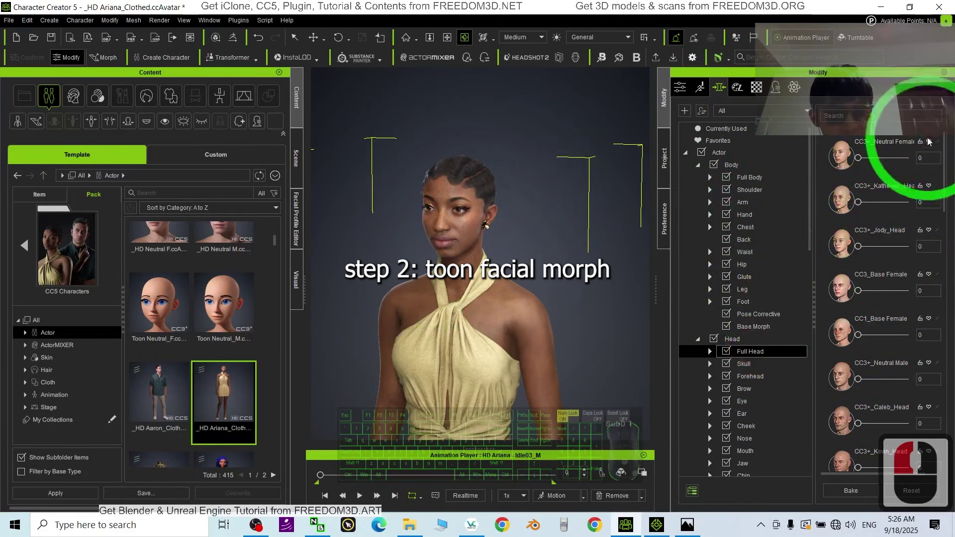
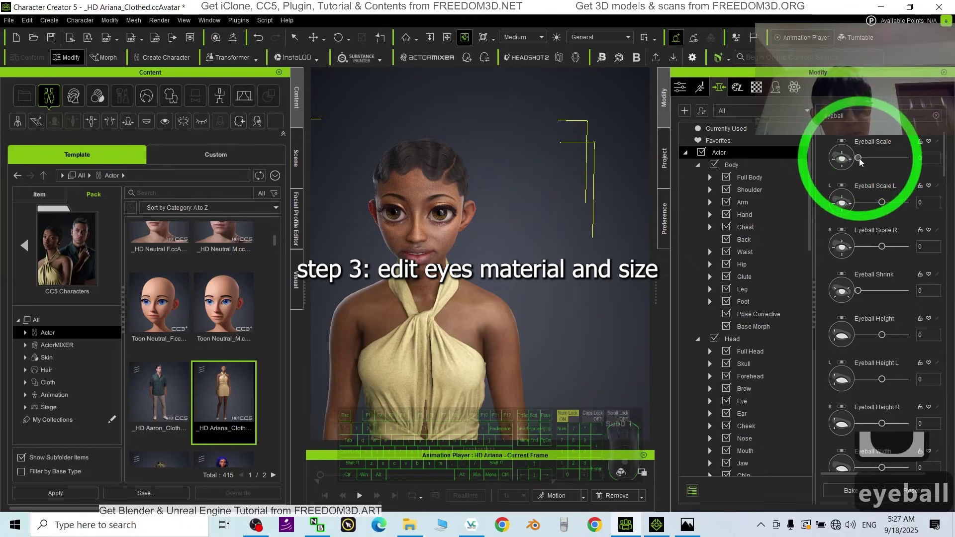
Filter the morphs to 'eyeball', then switch to Ariana's material settings
{"action": "type", "text": "eyeball"}
{"action": "left_click", "coordinate": [761, 93]}
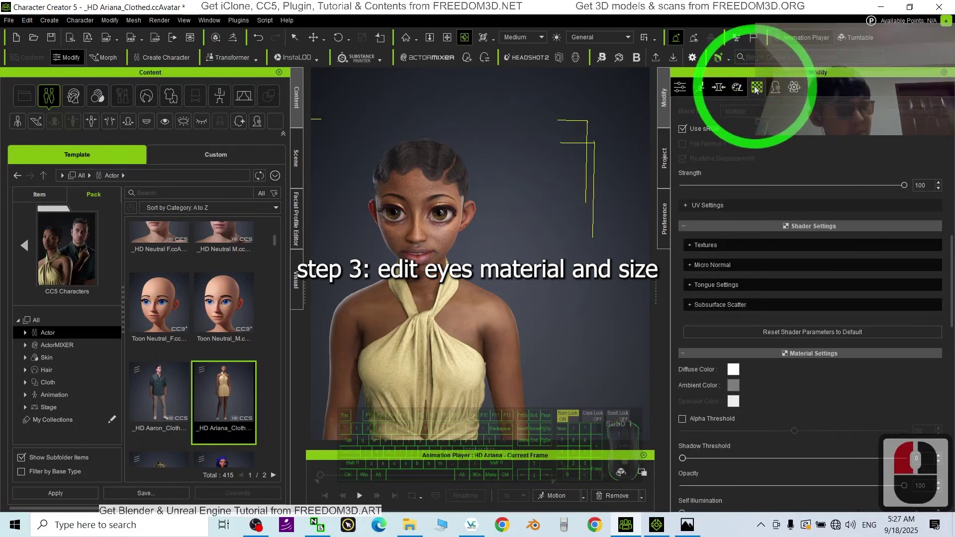
Set Std_Cornea_R and Std_Cornea_L shader type to Traditional in the Material List
{"action": "middle_click", "coordinate": [840, 202]}
{"action": "scroll", "scroll_direction": "down", "scroll_amount": 3}
{"action": "scroll", "scroll_direction": "down", "scroll_amount": 3}
{"action": "left_click_drag", "start_coordinate": [918, 292], "coordinate": [888, 275]}
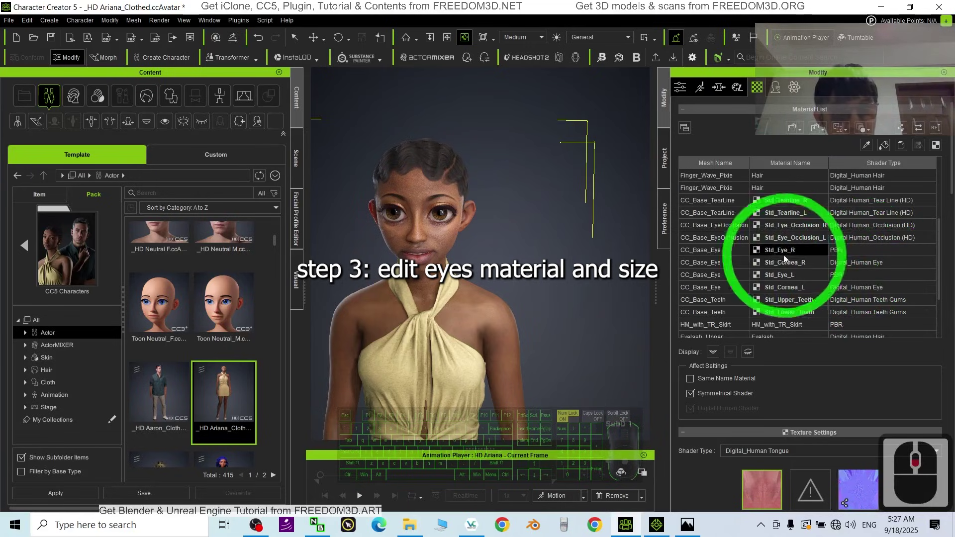
{"action": "left_click_drag", "start_coordinate": [774, 252], "coordinate": [764, 459]}
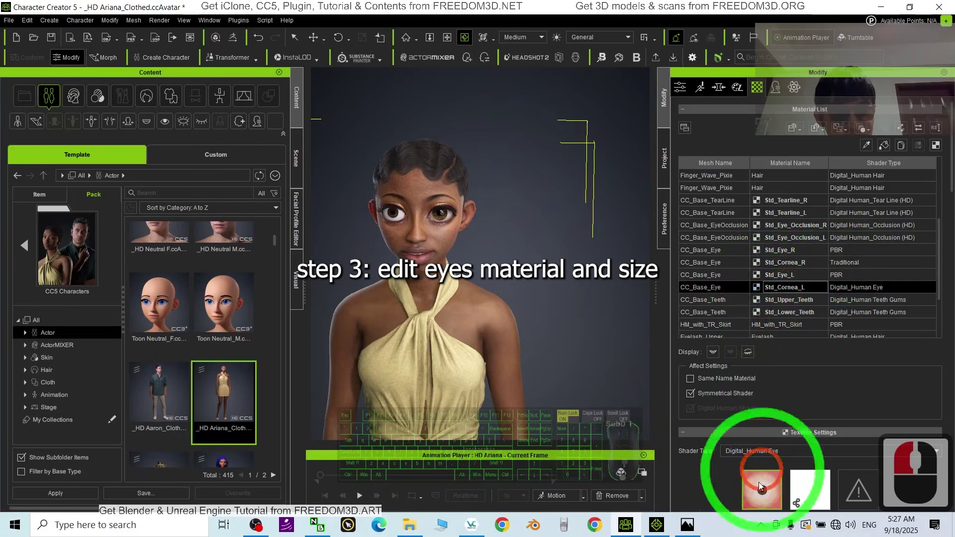
{"action": "left_click_drag", "start_coordinate": [757, 455], "coordinate": [903, 161]}
Raise the Eyeball Scale morph to 70 for larger cartoon eyes
{"action": "left_click_drag", "start_coordinate": [898, 161], "coordinate": [498, 241]}
Move the camera in close on Ariana's face
{"action": "scroll", "scroll_direction": "down", "scroll_amount": 3}
{"action": "left_click_drag", "start_coordinate": [493, 236], "coordinate": [276, 144]}
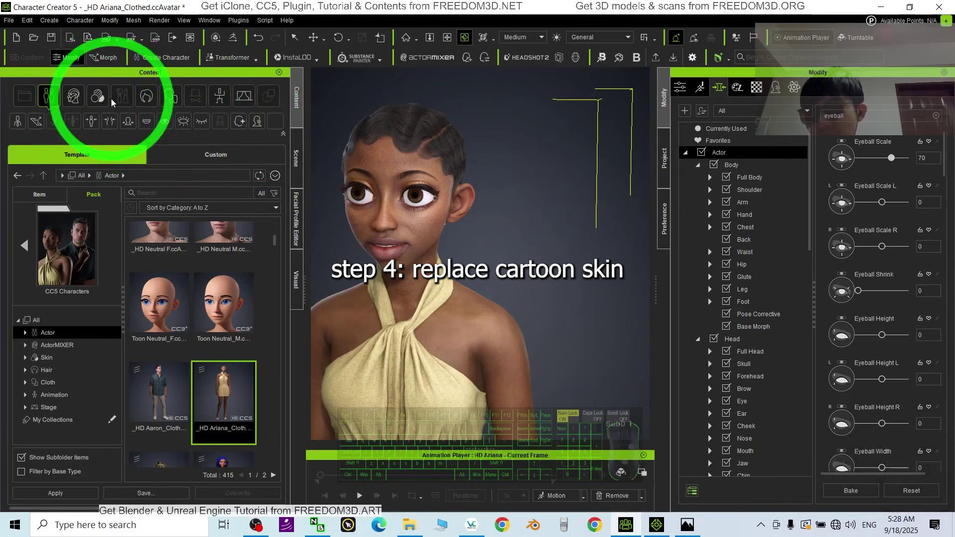
Browse the Content skin library and drag the HD Mila_2K.ccSkin onto Ariana
{"action": "left_click", "coordinate": [101, 99]}
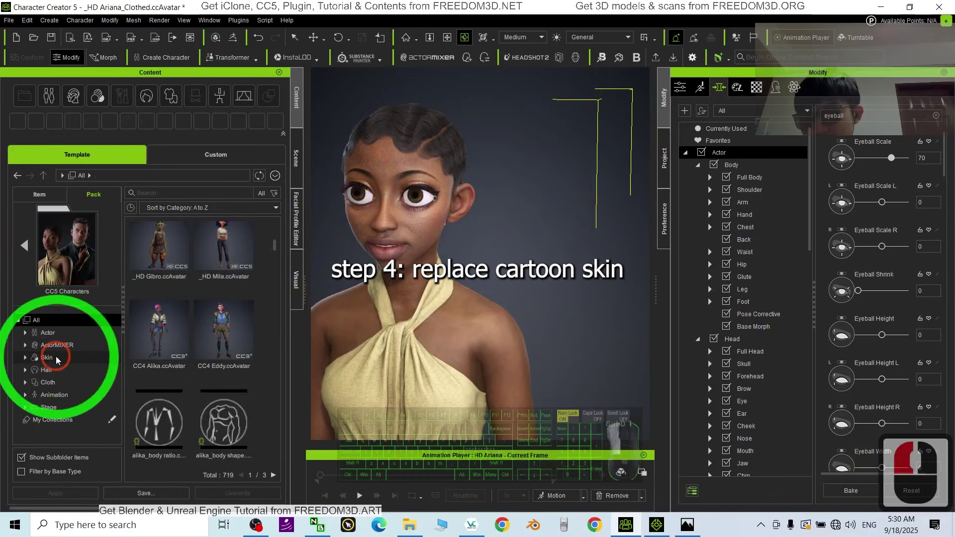
{"action": "middle_click", "coordinate": [220, 400]}
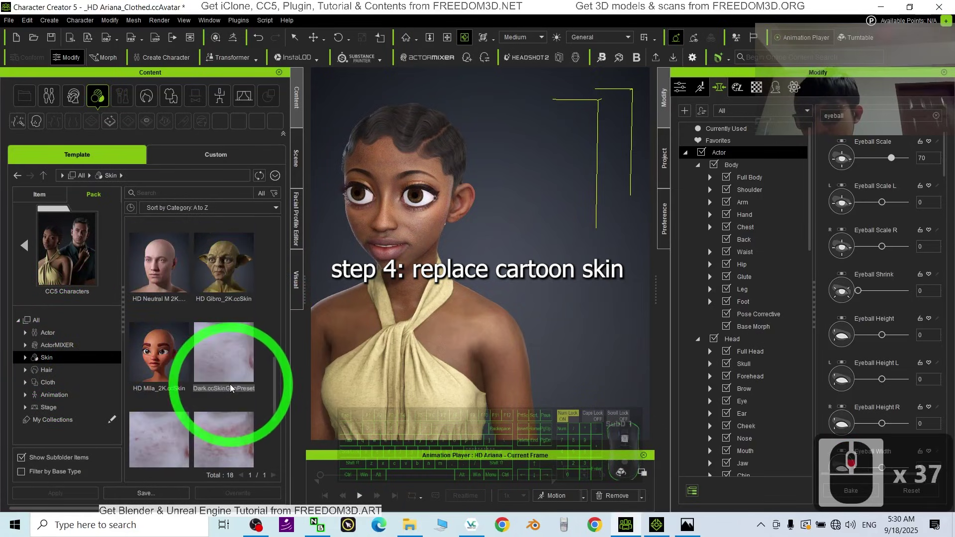
{"action": "scroll", "scroll_direction": "down", "scroll_amount": 3}
{"action": "left_click", "coordinate": [30, 253]}
{"action": "left_click_drag", "start_coordinate": [226, 350], "coordinate": [219, 320]}
{"action": "scroll", "scroll_direction": "down", "scroll_amount": 3}
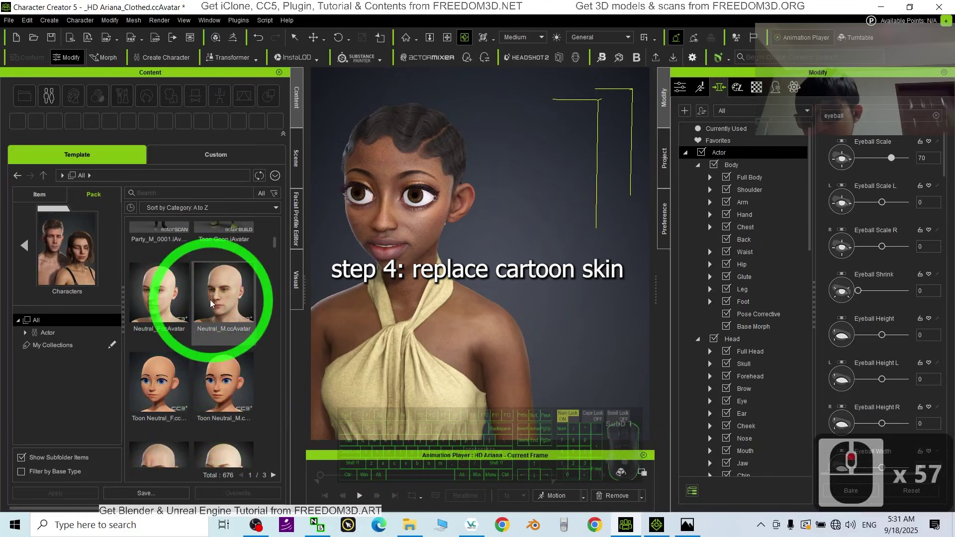
{"action": "left_click_drag", "start_coordinate": [30, 249], "coordinate": [238, 354]}
{"action": "left_click_drag", "start_coordinate": [238, 354], "coordinate": [259, 291]}
{"action": "left_click_drag", "start_coordinate": [258, 290], "coordinate": [192, 314]}
Finish applying the HD Mila cartoon skin and bring the Eyeball Scale down to 40
{"action": "scroll", "scroll_direction": "down", "scroll_amount": 3}
{"action": "left_click", "coordinate": [63, 360]}
{"action": "left_click_drag", "start_coordinate": [207, 316], "coordinate": [170, 378]}
{"action": "scroll", "scroll_direction": "down", "scroll_amount": 3}
{"action": "left_click_drag", "start_coordinate": [169, 379], "coordinate": [467, 306]}
{"action": "left_click_drag", "start_coordinate": [463, 309], "coordinate": [491, 168]}
{"action": "key", "text": "c"}
{"action": "key", "text": "c"}
{"action": "key", "text": "c"}
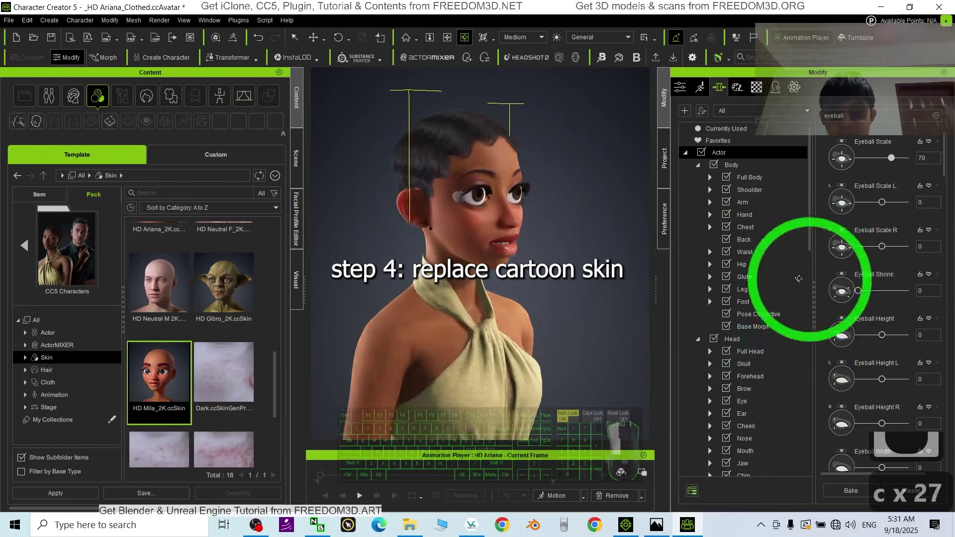
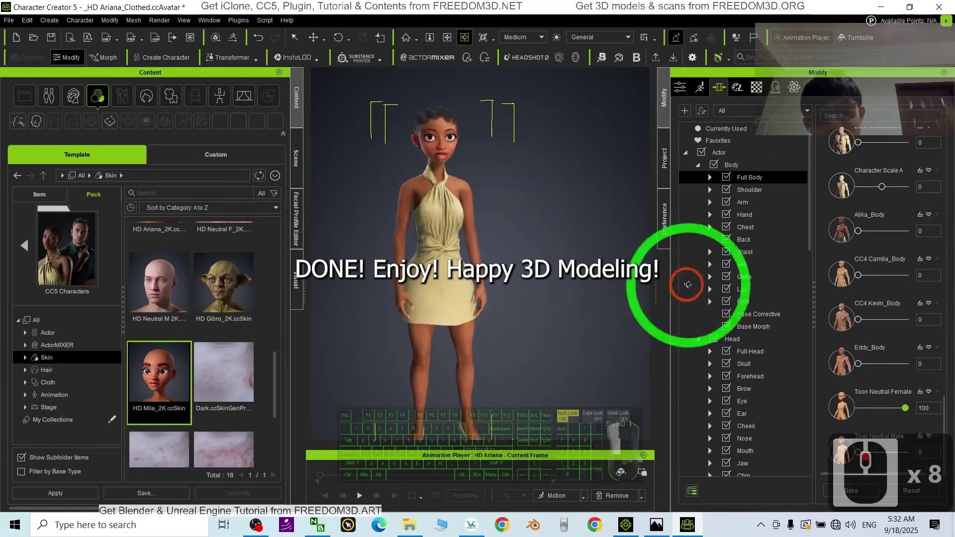
{"action": "left_click", "coordinate": [533, 313]}
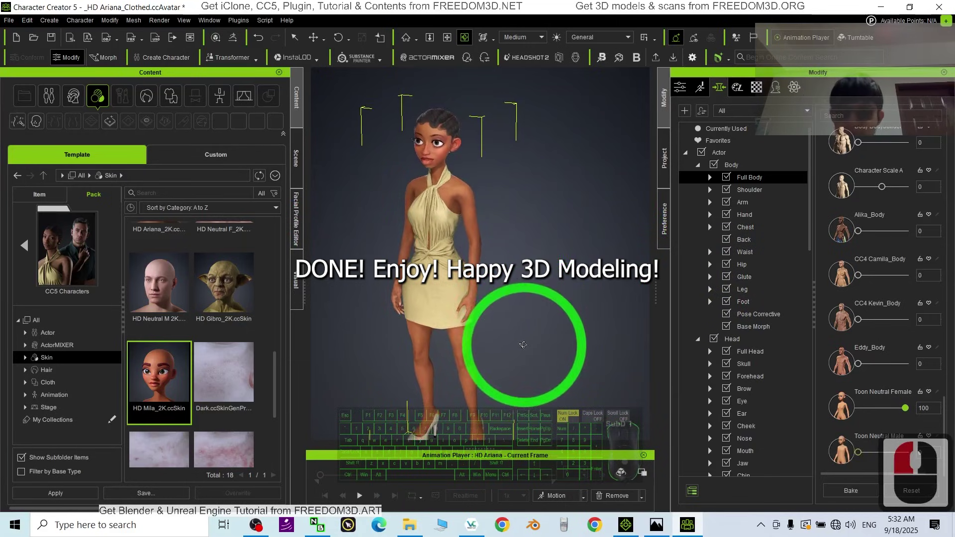
{"action": "key", "text": "x"}
{"action": "key", "text": "c"}
{"action": "left_click", "coordinate": [536, 326]}
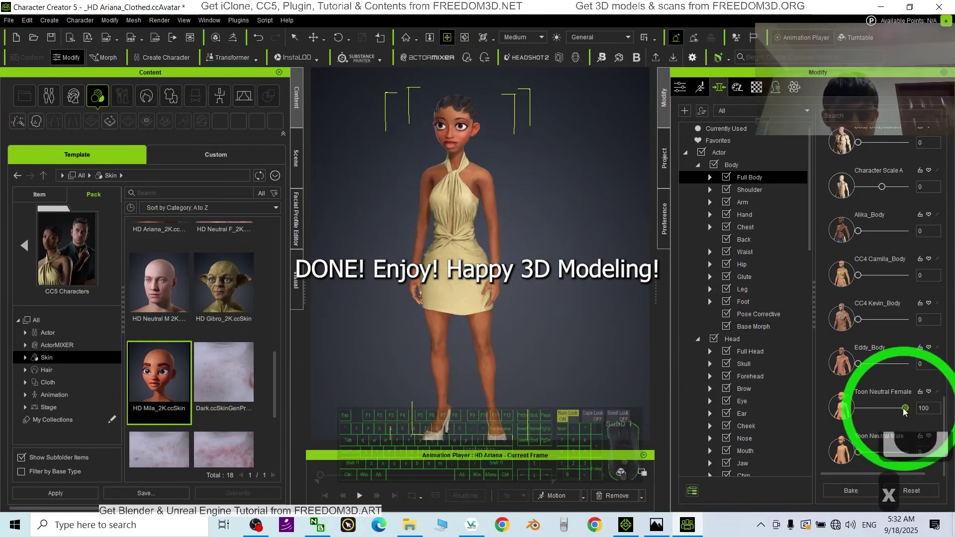
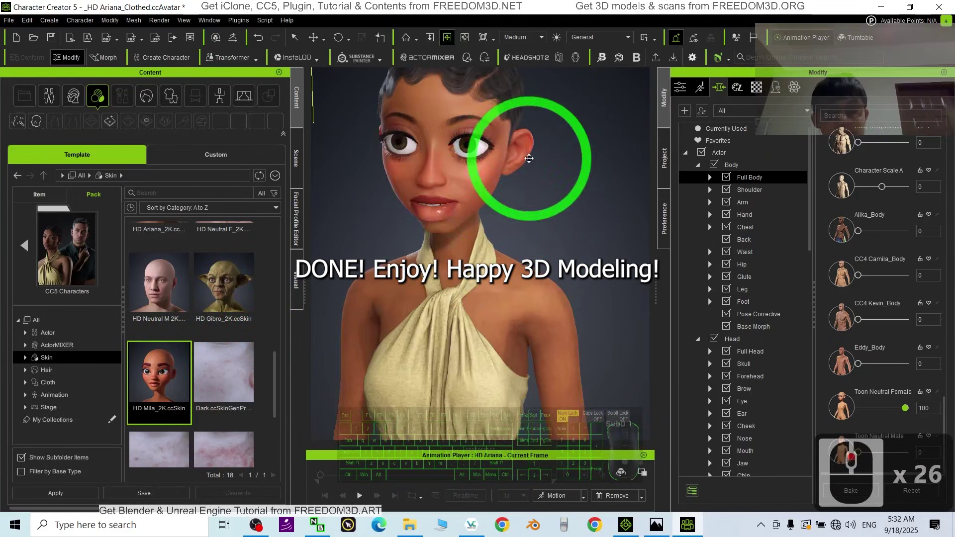
{"action": "left_click_drag", "start_coordinate": [530, 208], "coordinate": [518, 224]}
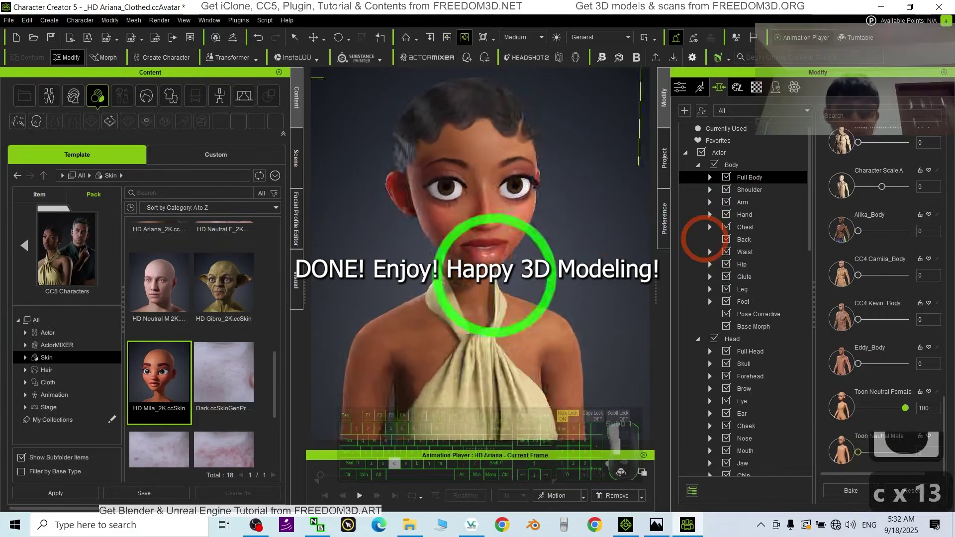
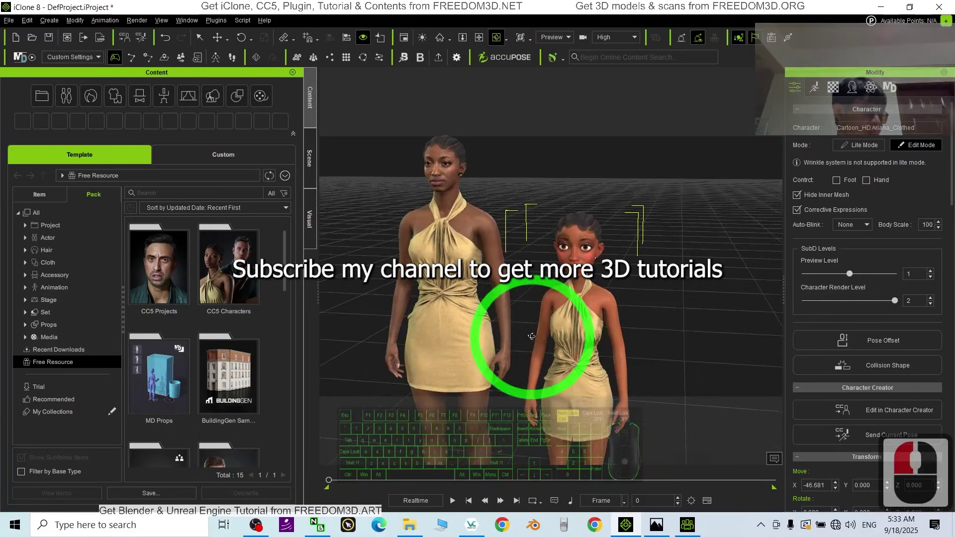
{"action": "key", "text": "x"}
{"action": "key", "text": "c"}
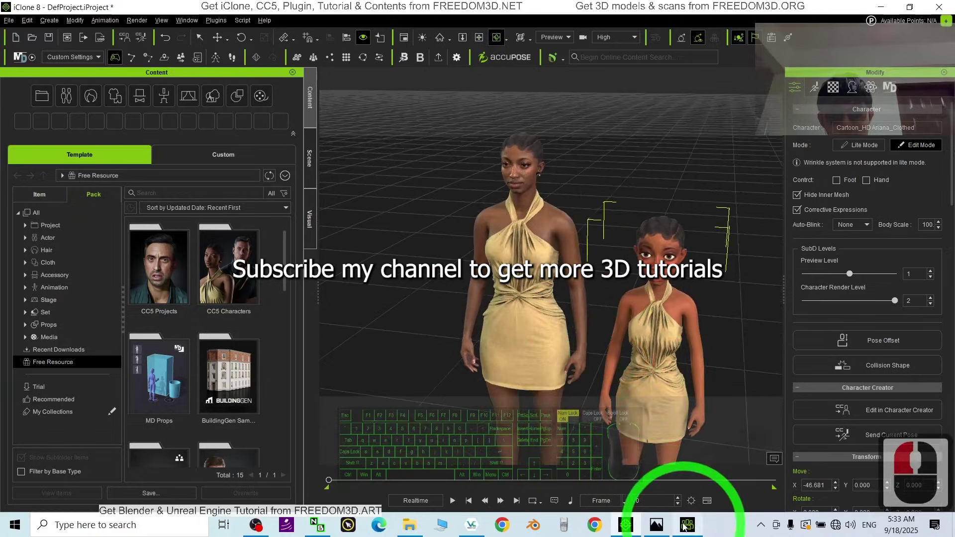